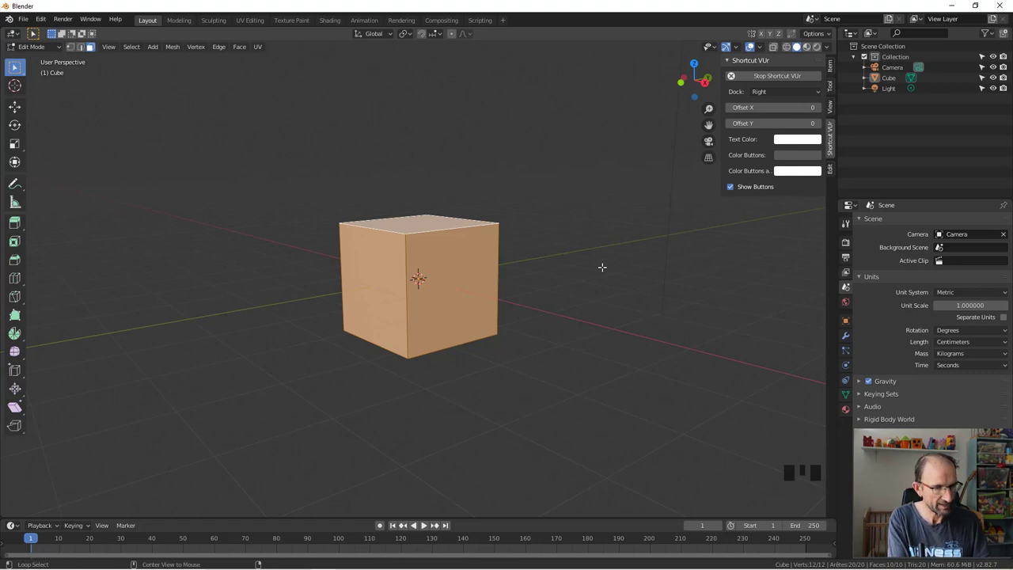
Step: Merge the cube's duplicate vertices by distance, leaving 8 vertices, then return to Object Mode
key(alt+m)
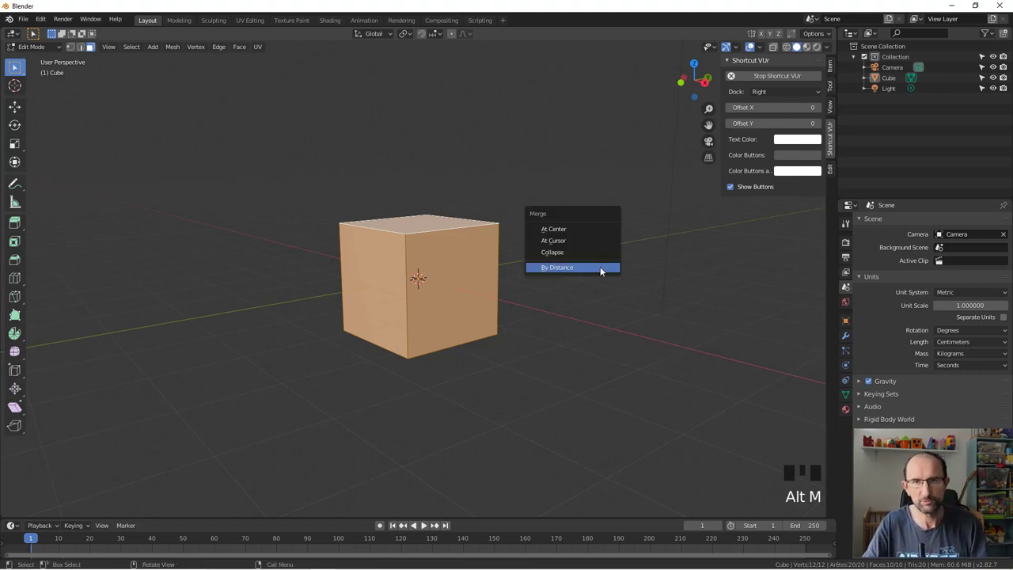
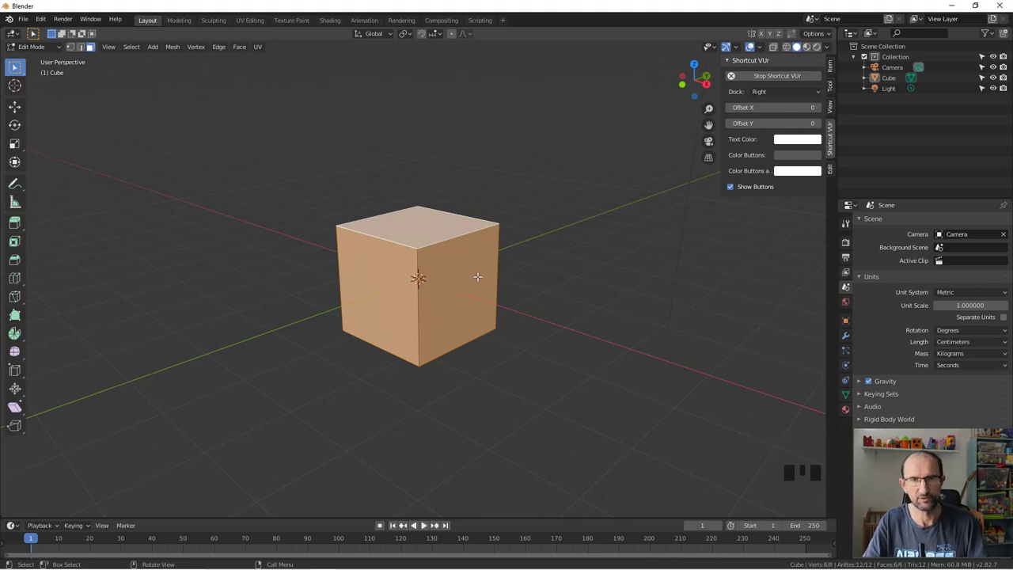
key(Tab)
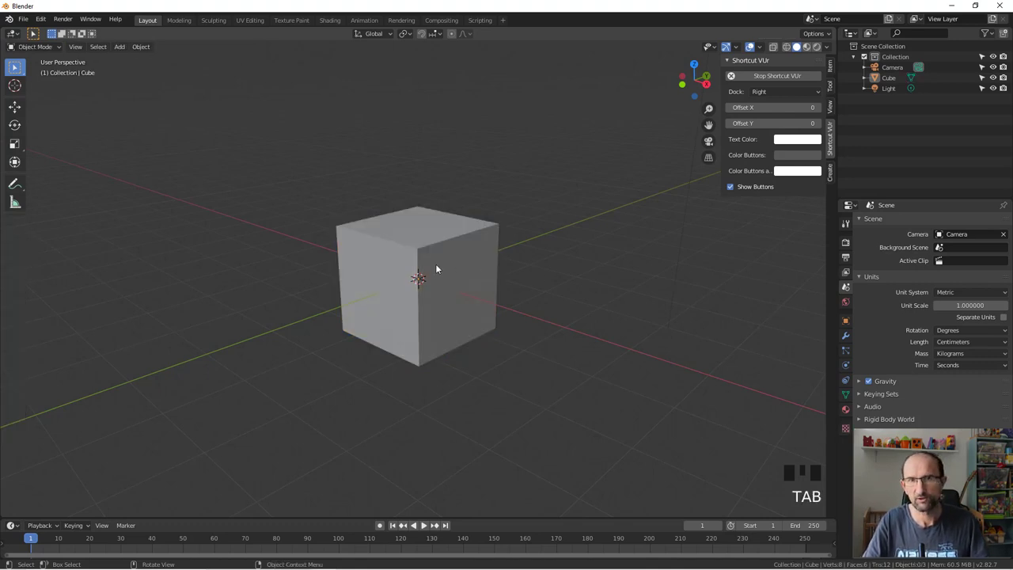
Step: Add a Weld modifier with 0.1 cm merge distance to the selected cube
click(439, 262)
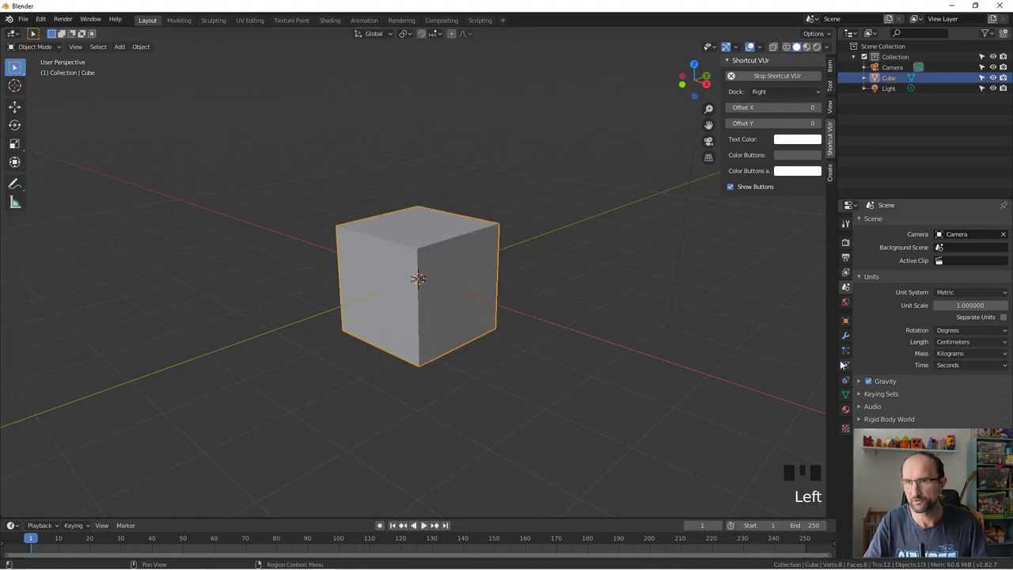
click(845, 335)
drag(912, 225, 915, 258)
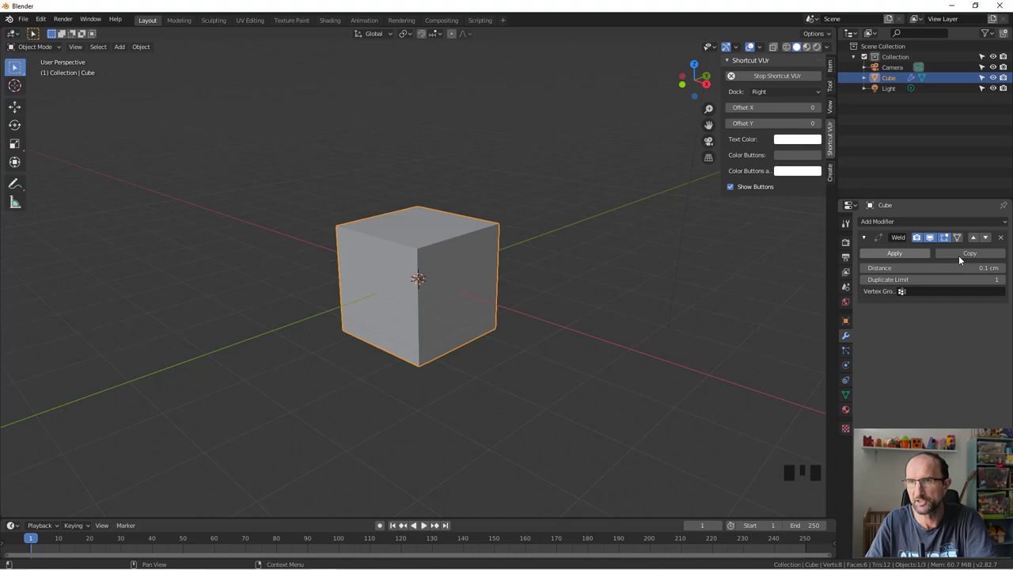
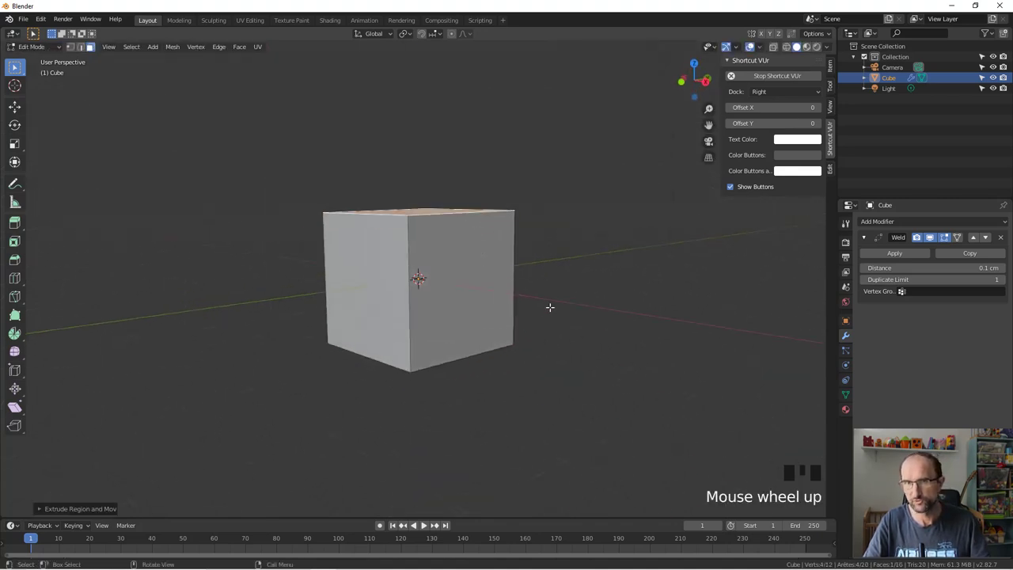
Step: Select all of the cube's geometry, then remove its Weld modifier so no modifiers remain
key(Tab)
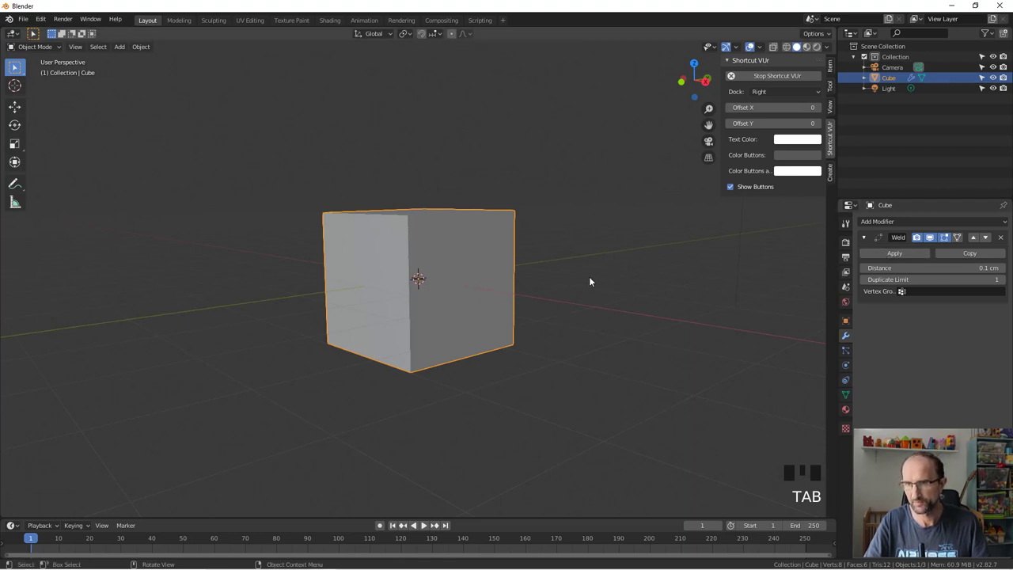
key(Tab)
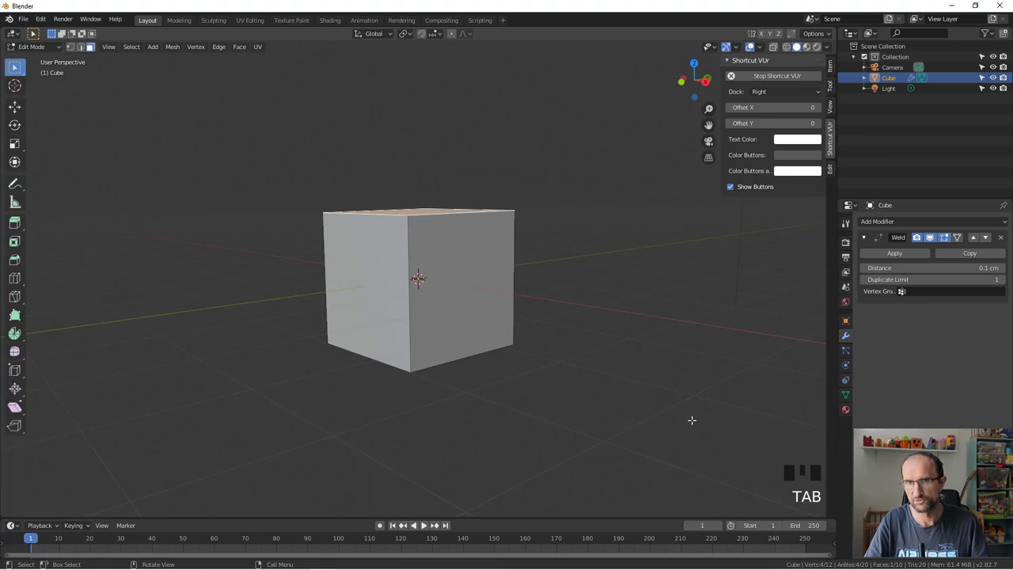
key(a)
key(a)
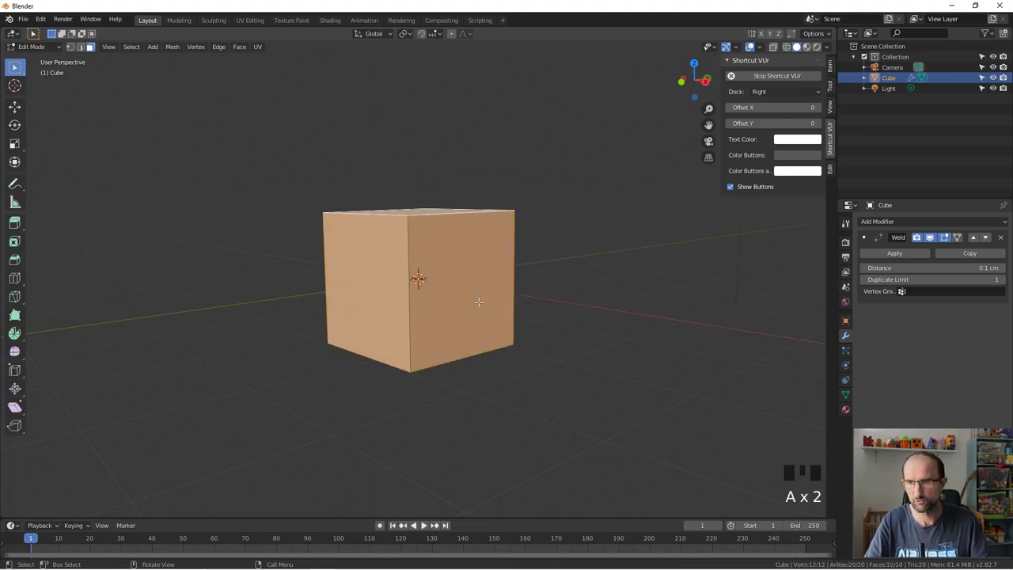
key(Tab)
drag(888, 258, 797, 288)
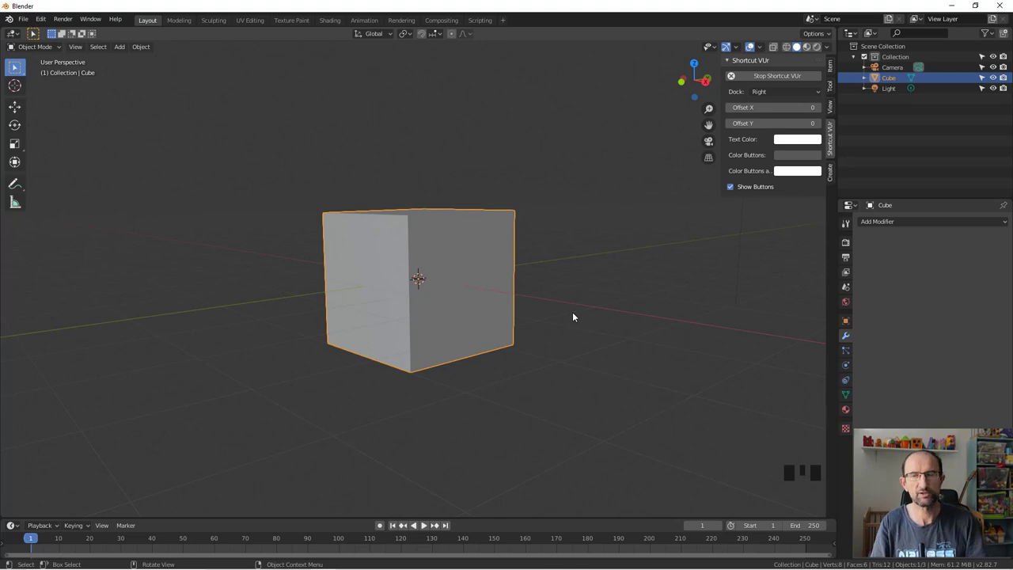
Step: Delete the cube and bring up the Add menu to insert a Suzanne monkey head
key(shift+a)
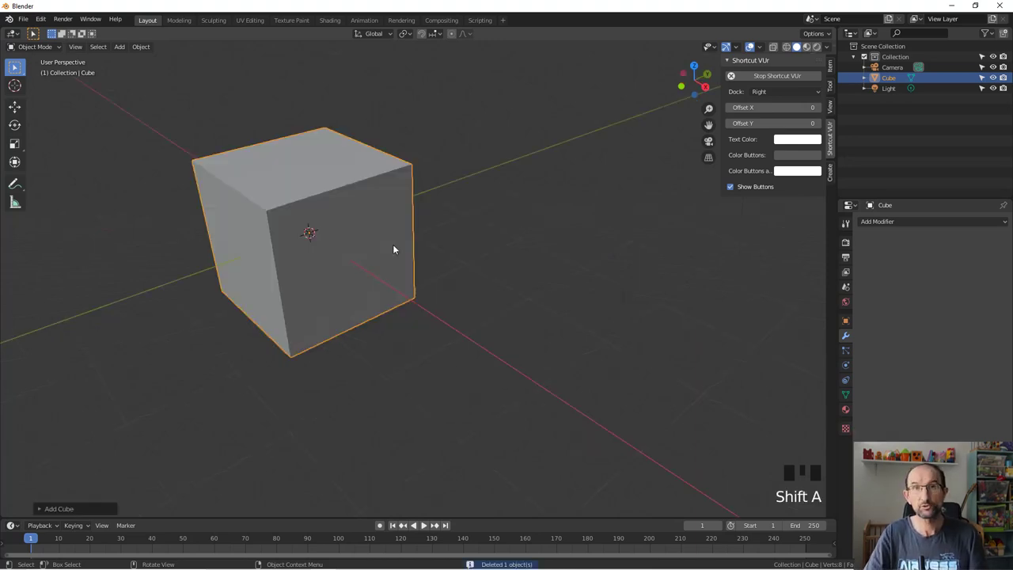
key(x)
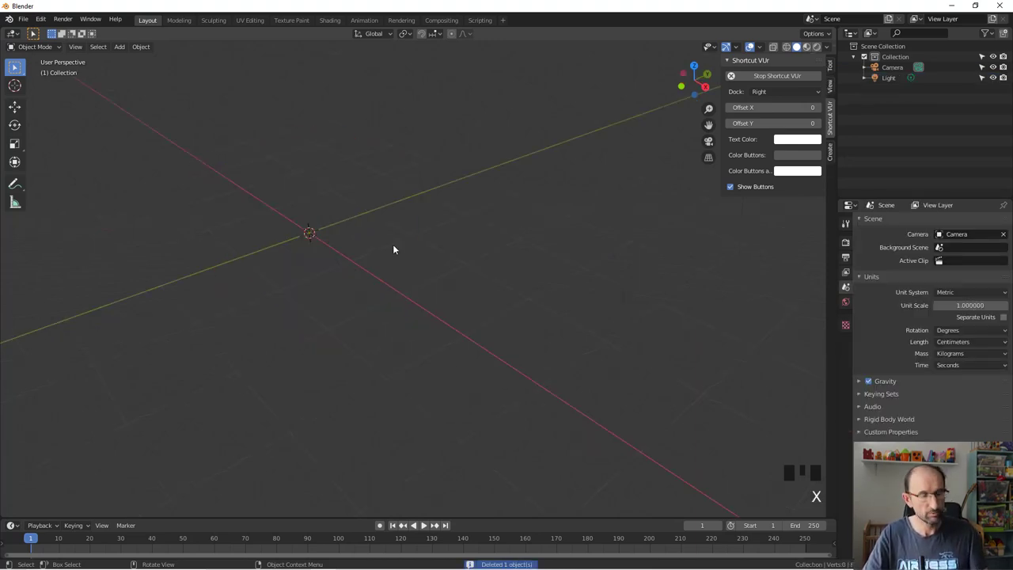
key(shift+a)
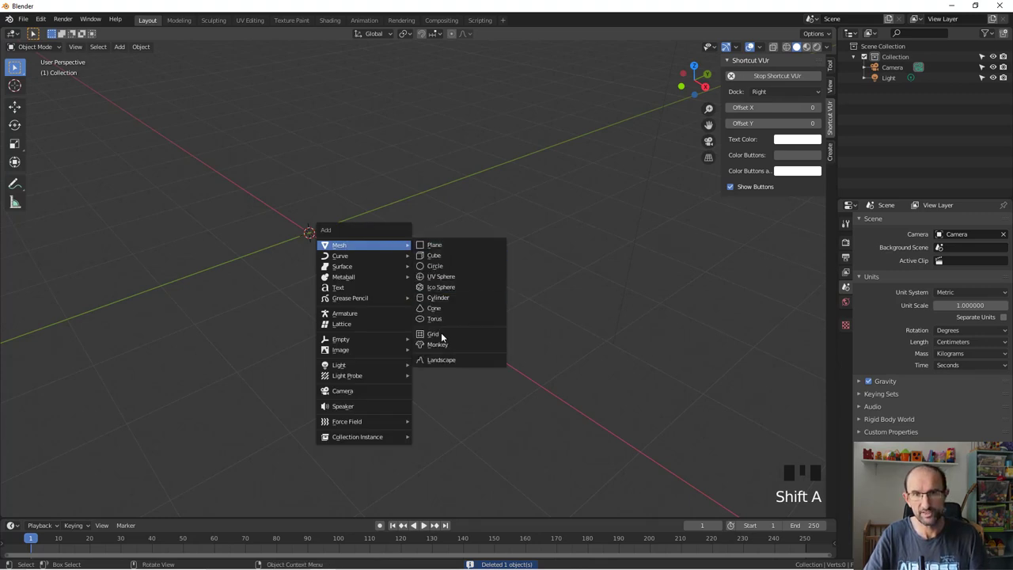
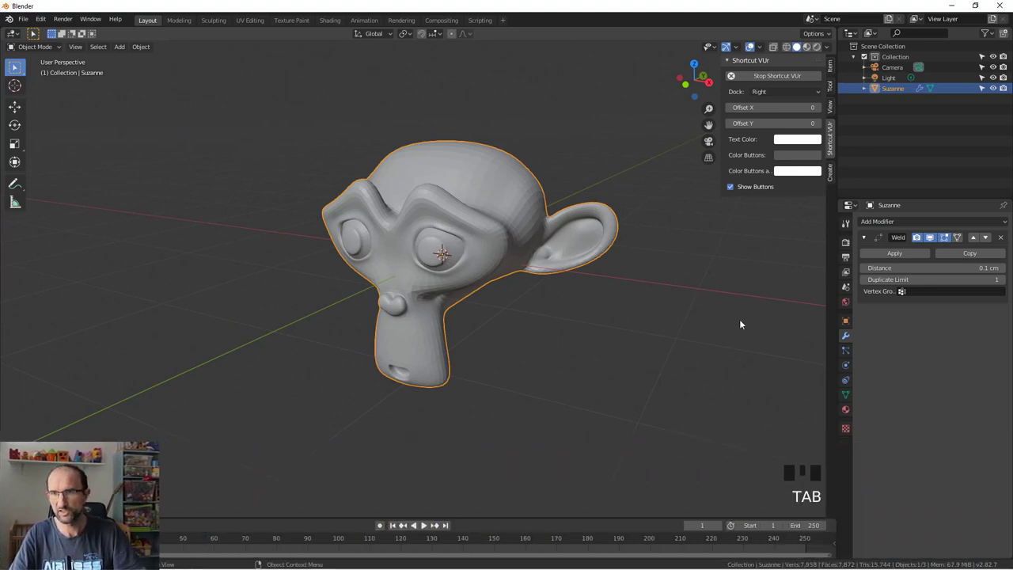
Step: Enable the Wireframe overlay in Suzanne's Viewport Display settings and orbit to view it
click(846, 320)
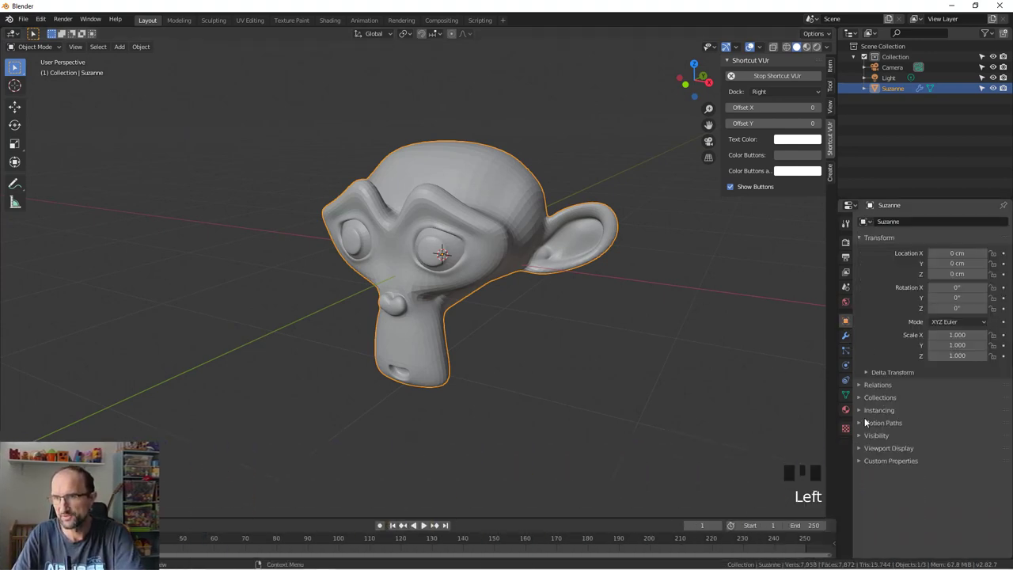
click(863, 450)
click(919, 476)
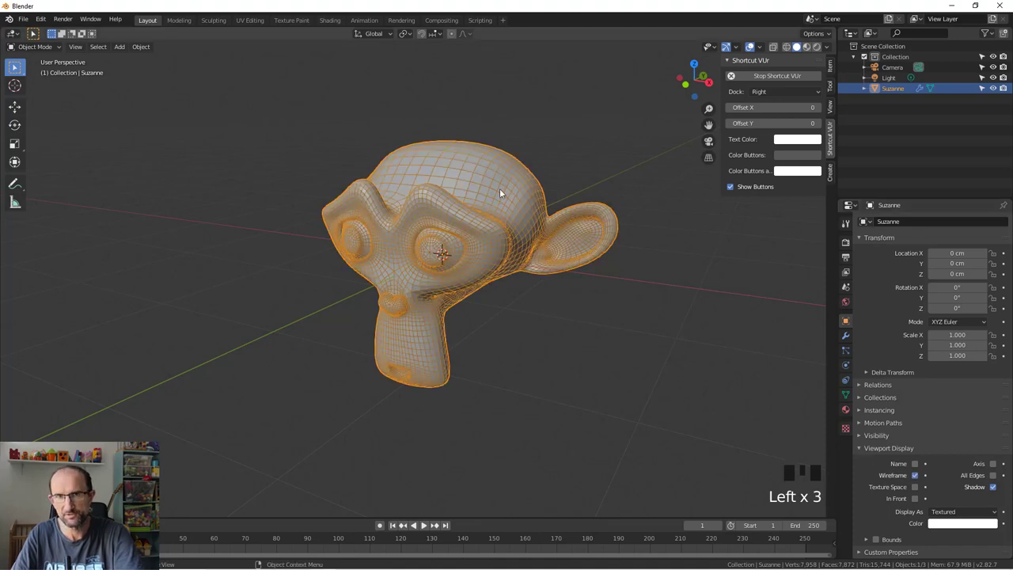
drag(530, 222, 511, 227)
drag(508, 229, 508, 228)
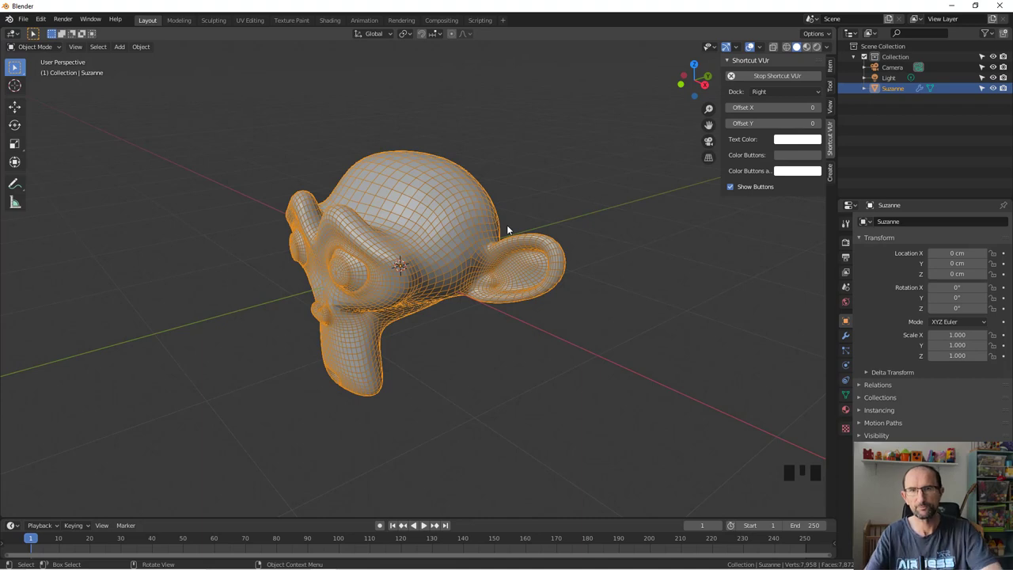
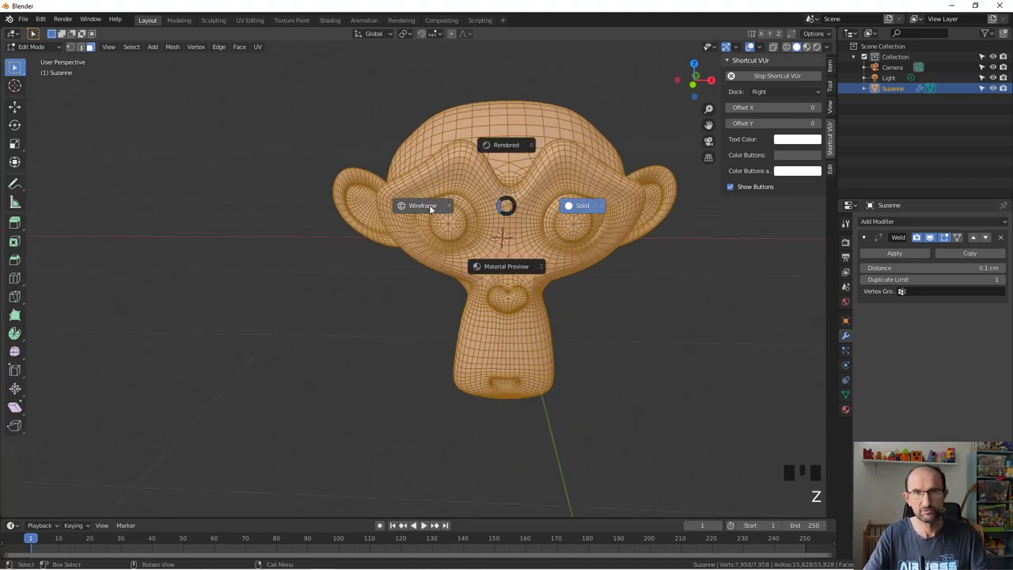
Step: Box-select the top-of-head vertices in wireframe shading and create a new vertex group for them
key(a)
key(b)
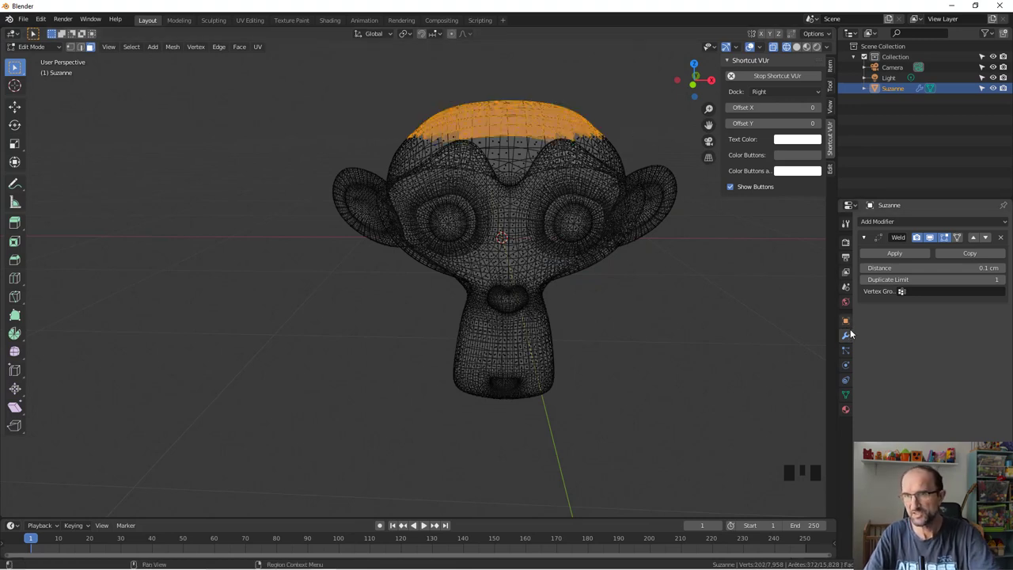
click(852, 396)
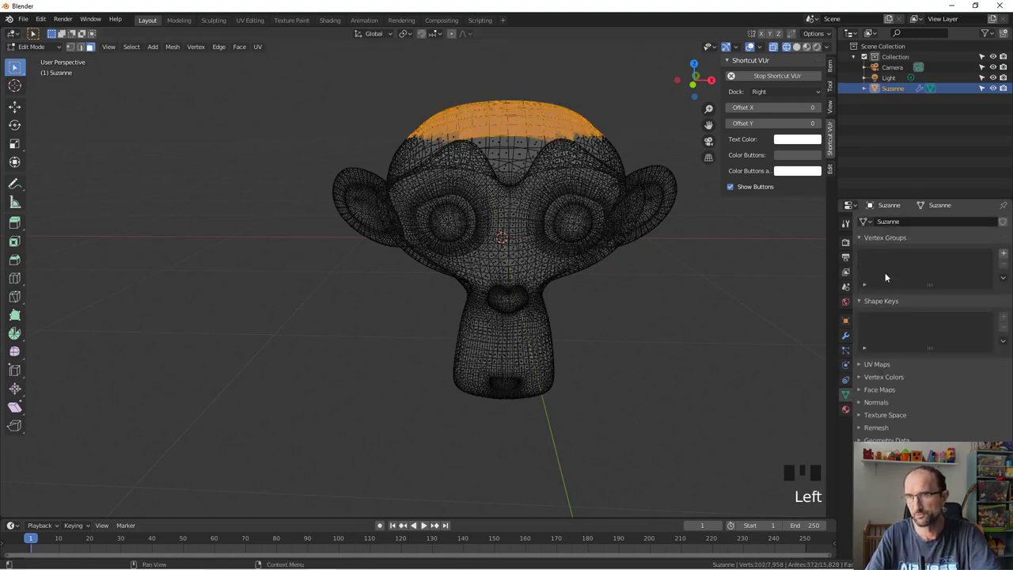
drag(1007, 255, 961, 260)
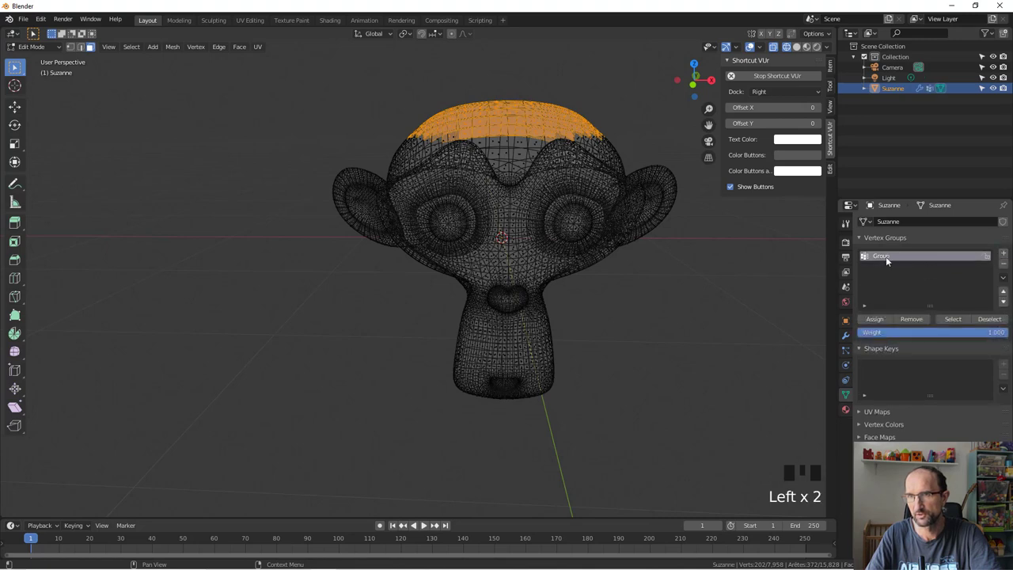
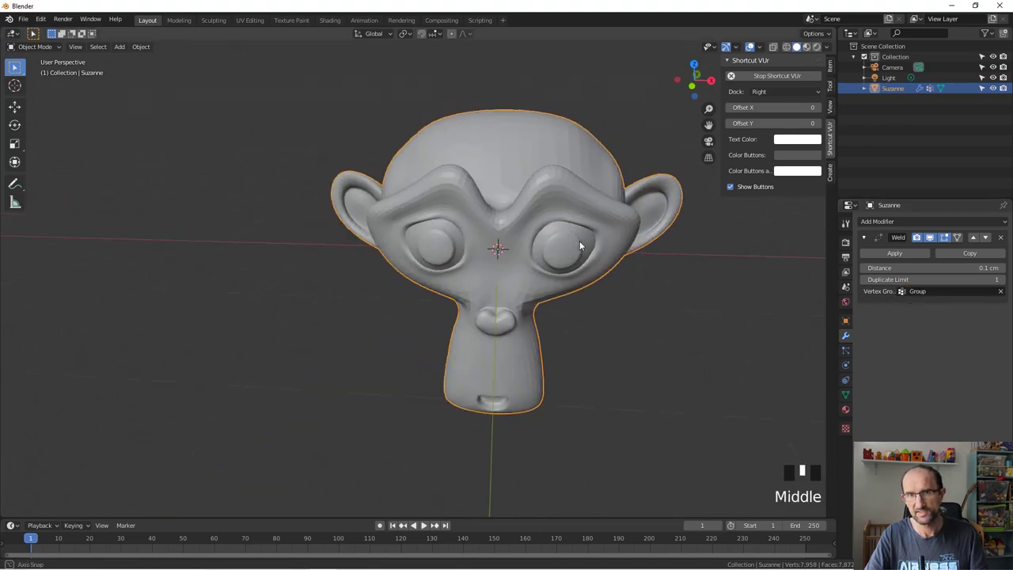
Step: In Edit Mode, drag the Weld modifier's Distance up to 9.8 cm so the head-top vertices merge coarsely
key(Tab)
key(ctrl+z)
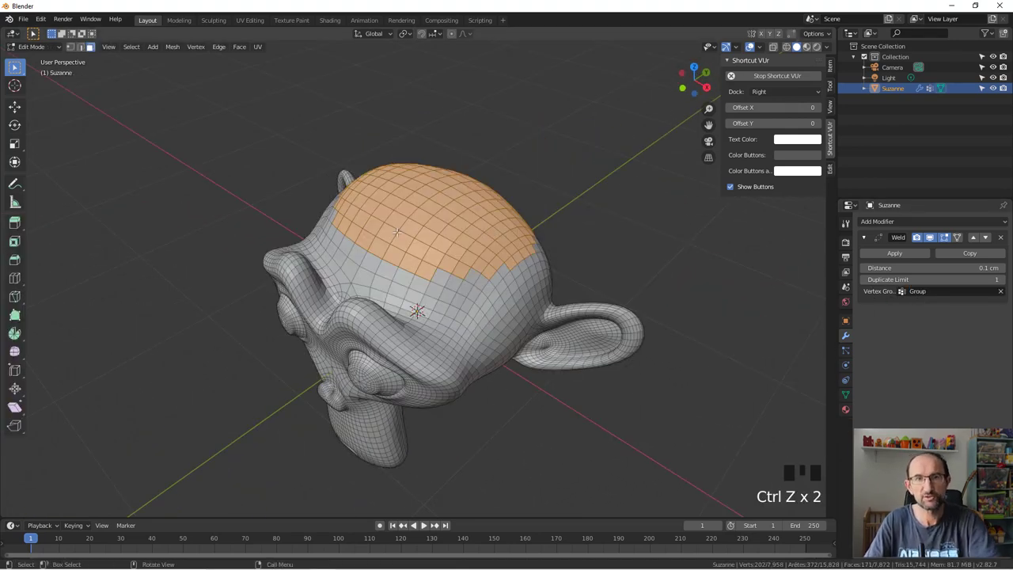
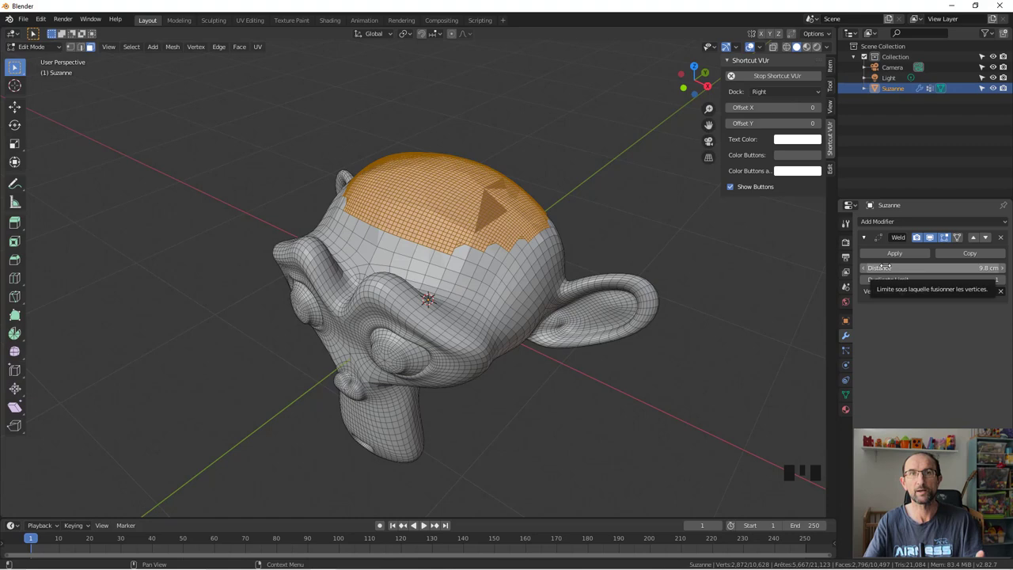
drag(887, 221, 797, 356)
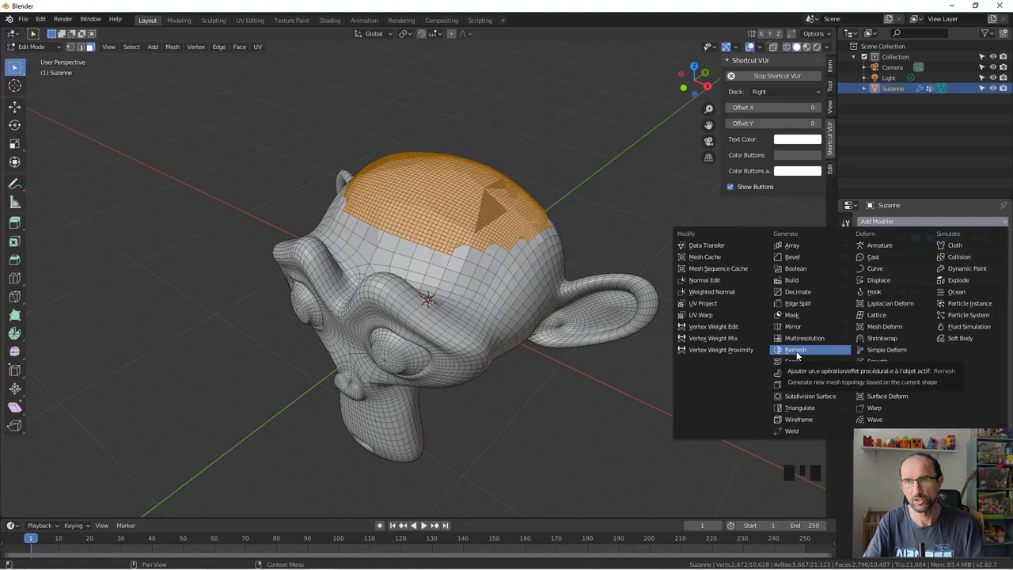